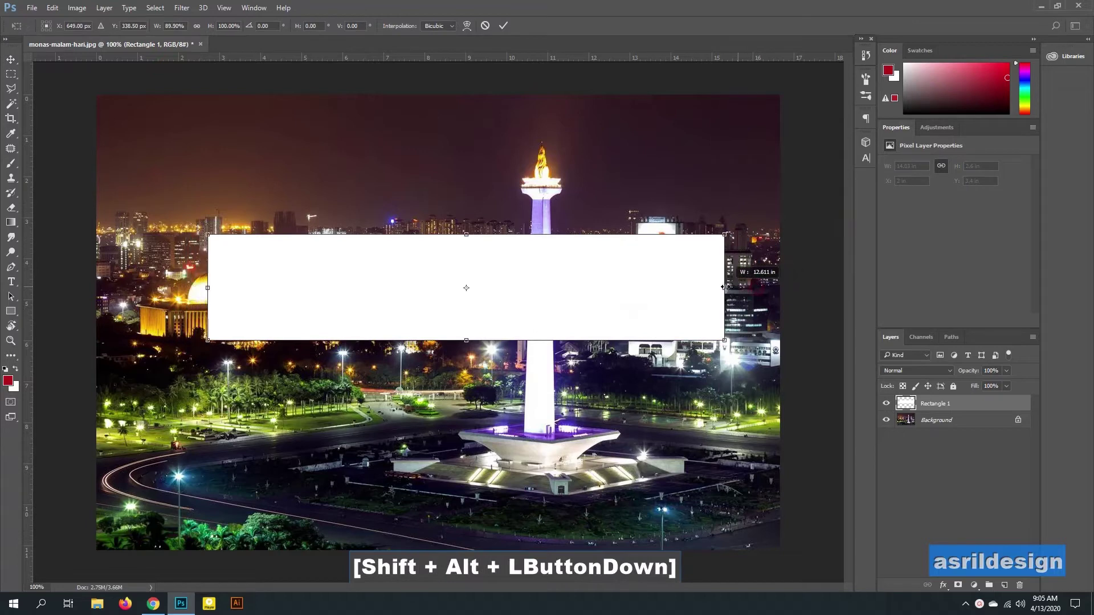
Start an empty text layer on the photo above the resized white banner
click(223, 287)
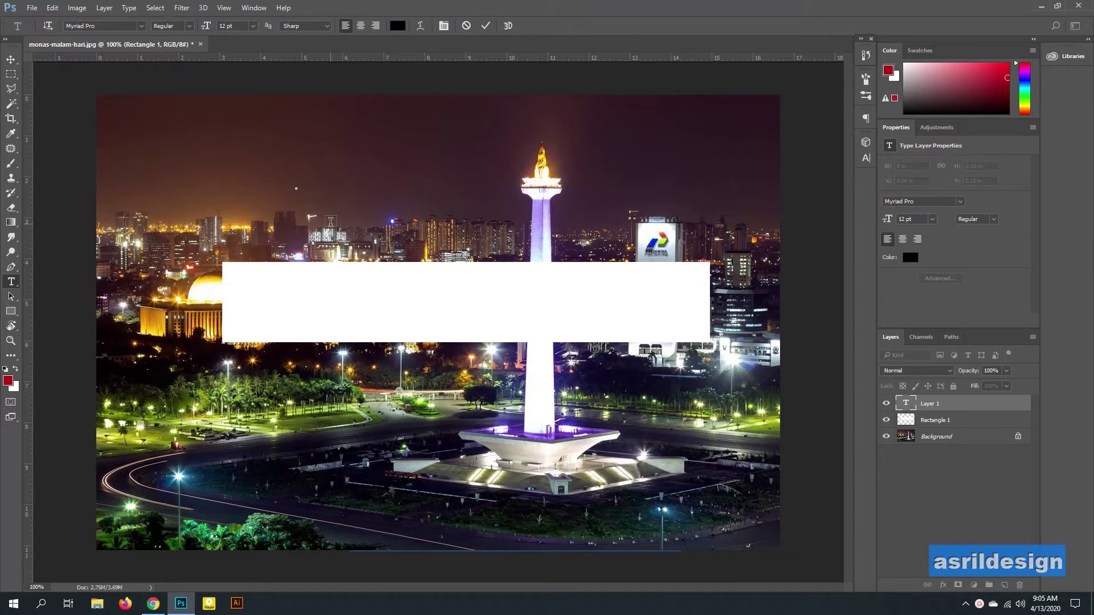
Write 'jakarta' in Montserrat Black at about 133 pt and enlarge it within the banner
text(jakarta)
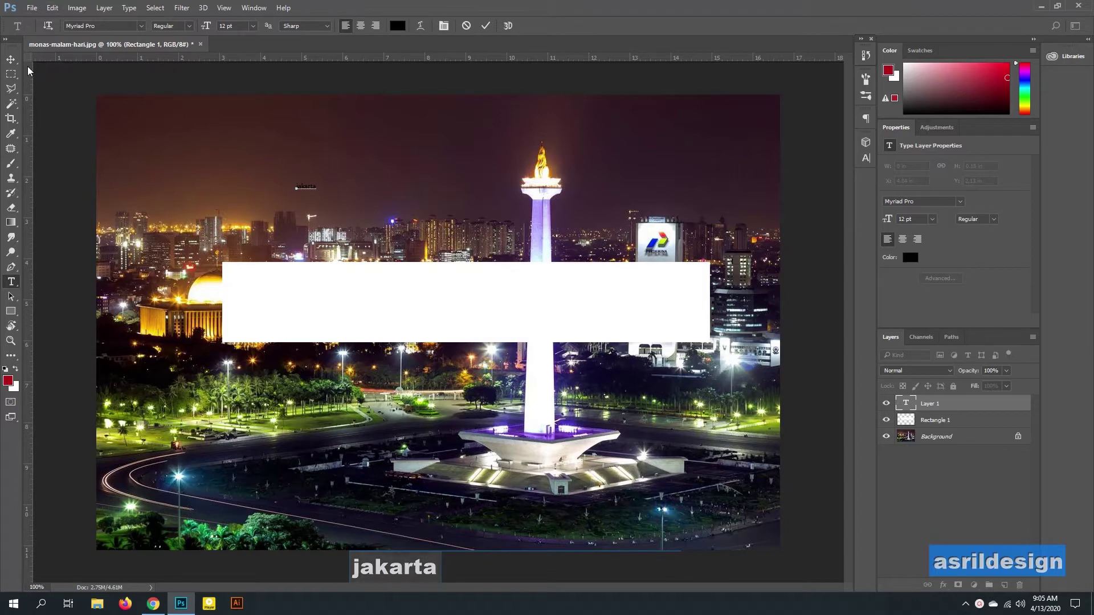
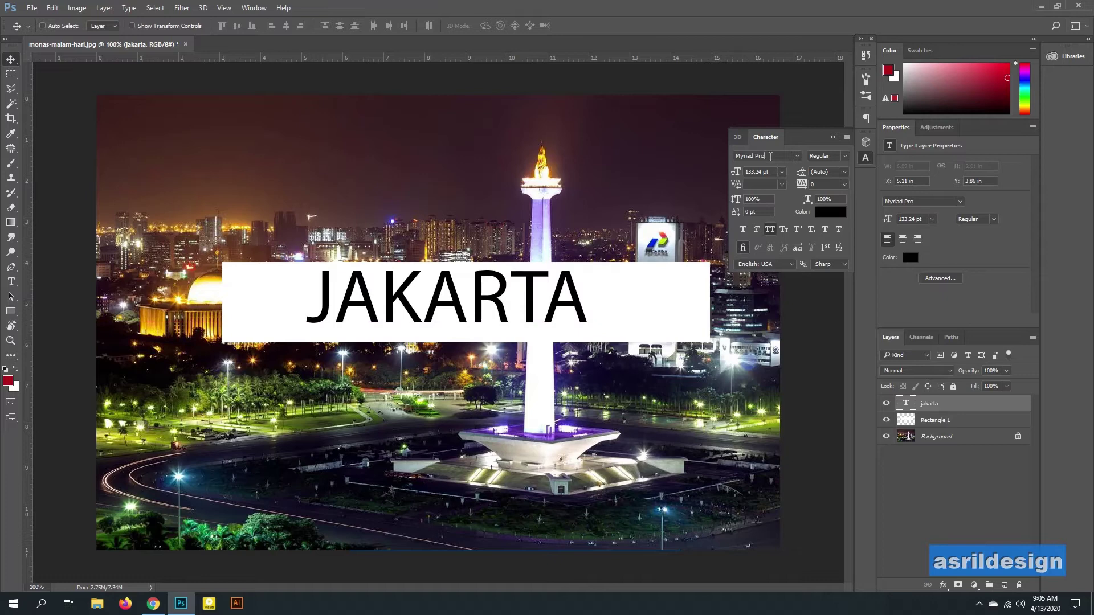
text(mo)
key(n)
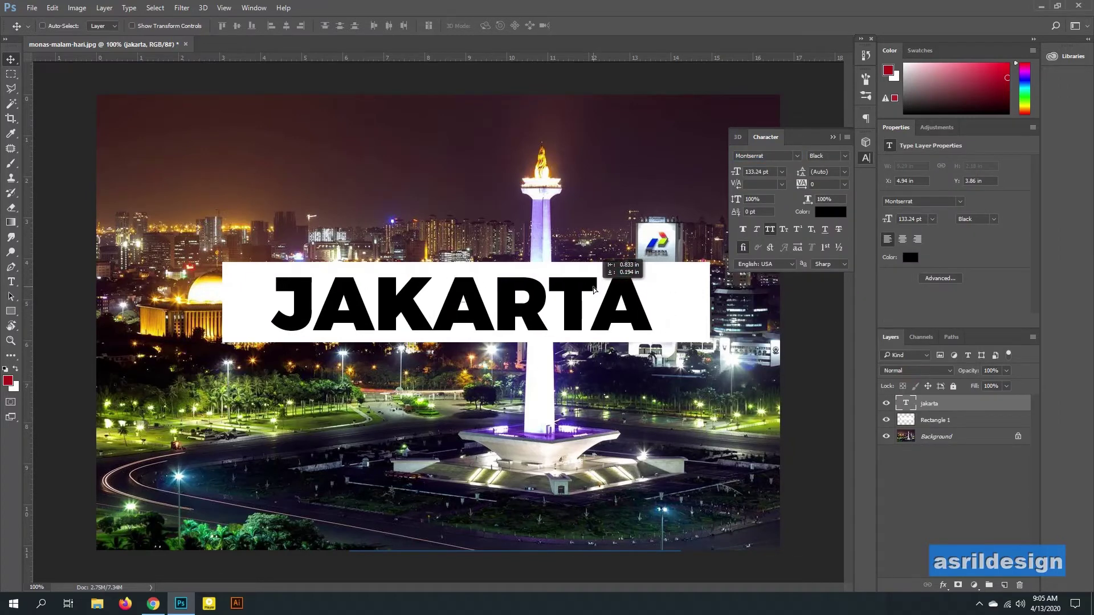
key(ctrl+t)
Load the JAKARTA letters as a selection, hide the text layer and delete the letters from Rectangle 1
click(659, 262)
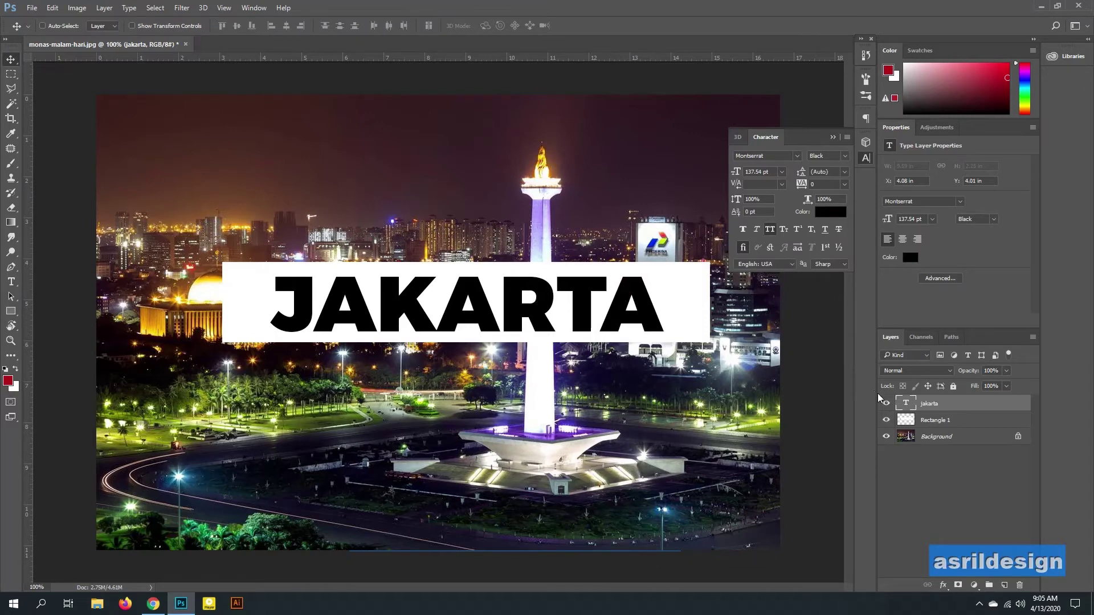
click(942, 424)
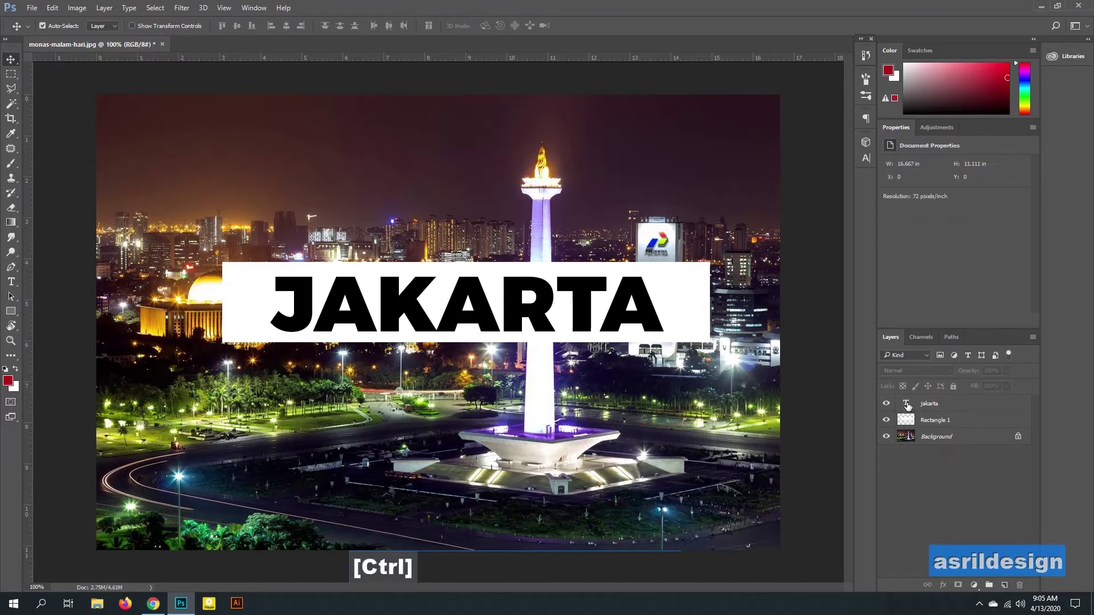
click(908, 406)
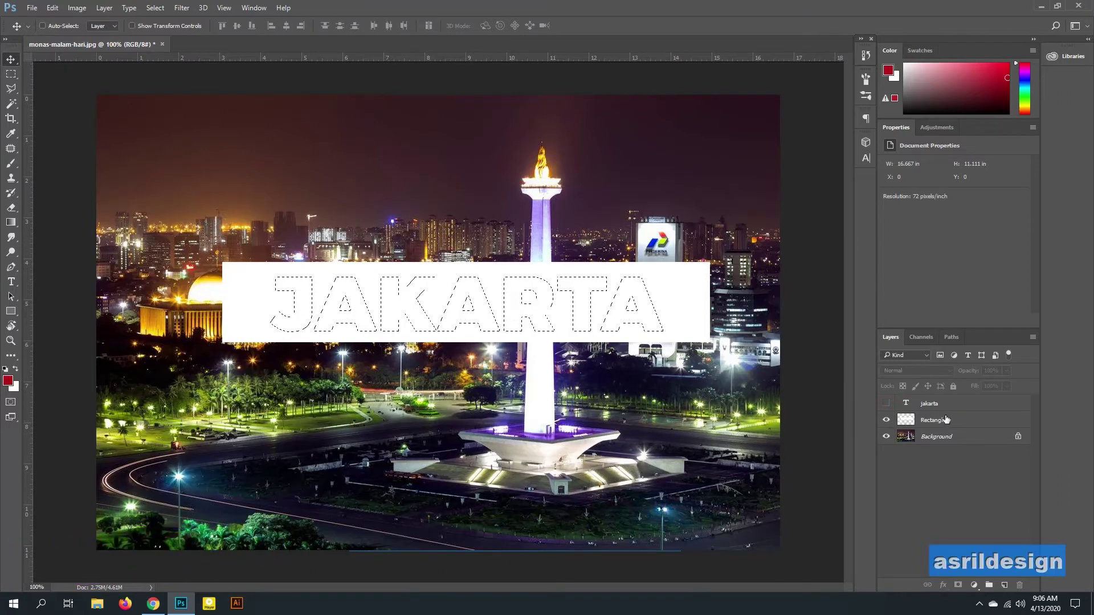
key(Delete)
key(ctrl+d)
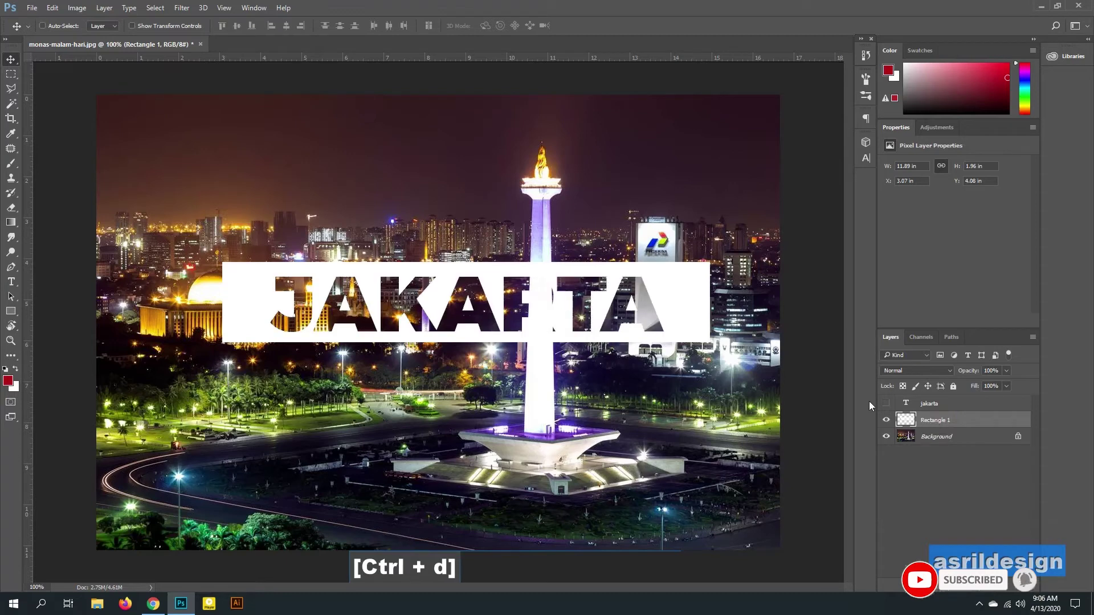
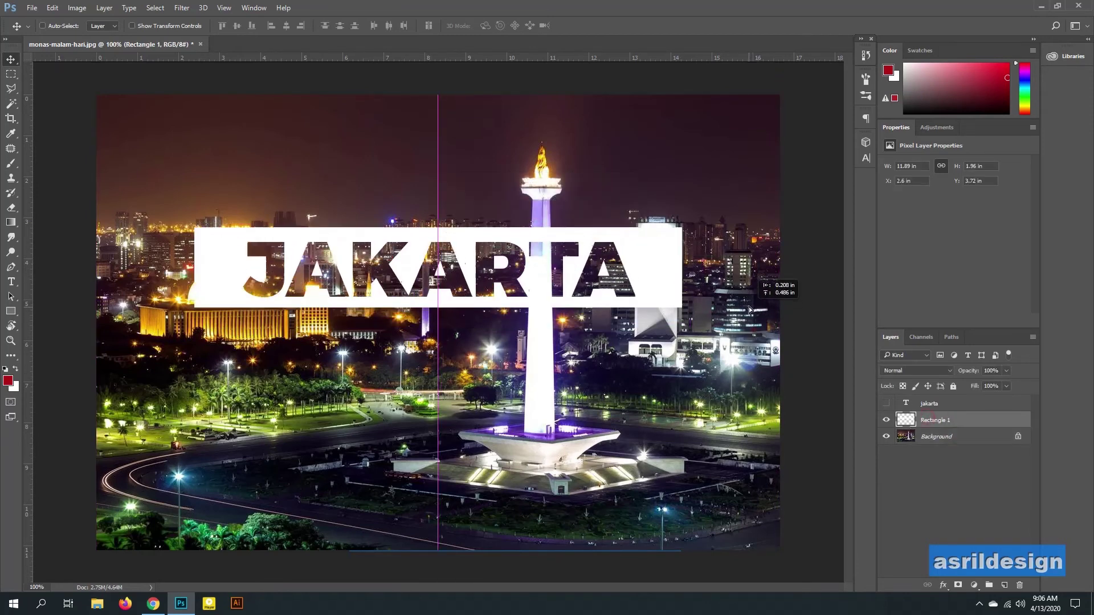
Scale the cut-out banner down and position it higher over the sky
key(ctrl+t)
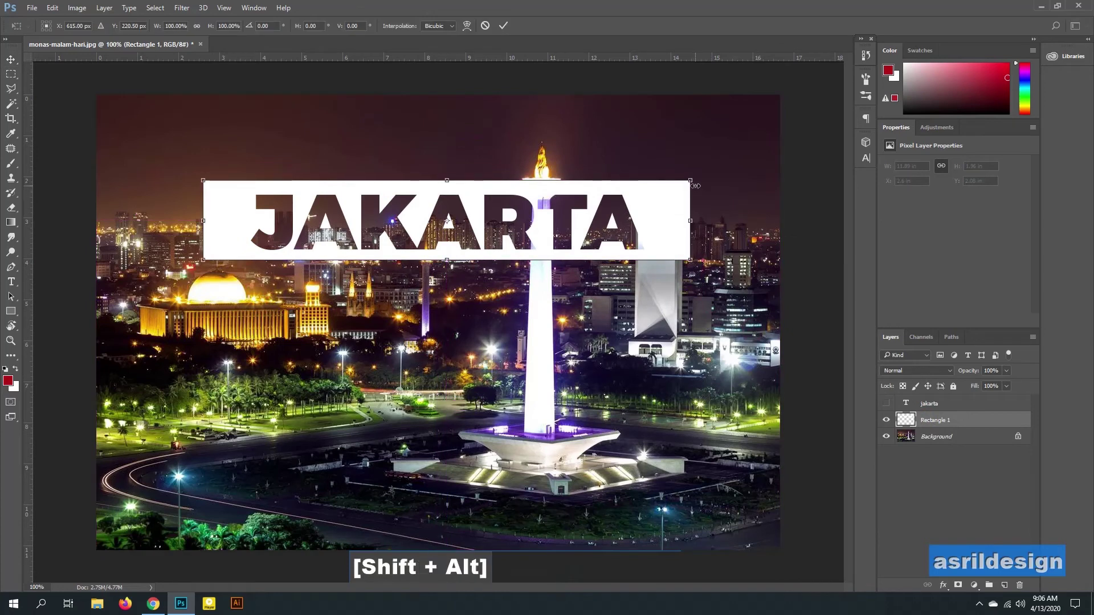
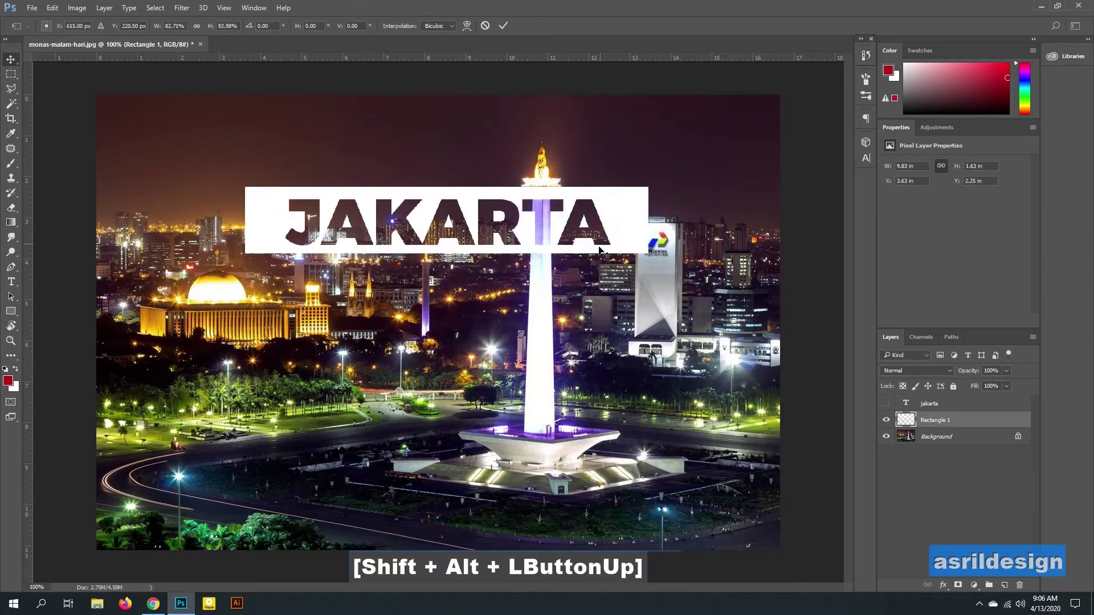
key(ctrl+a)
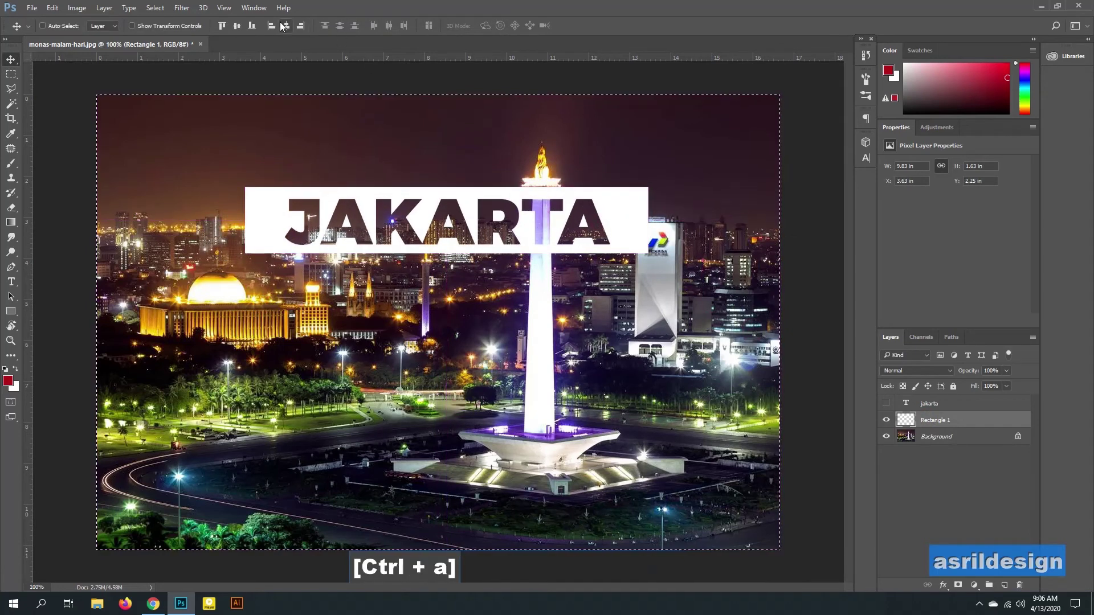
Centre the banner horizontally, deselect, and preview the finished poster full screen against black
key(ctrl+d)
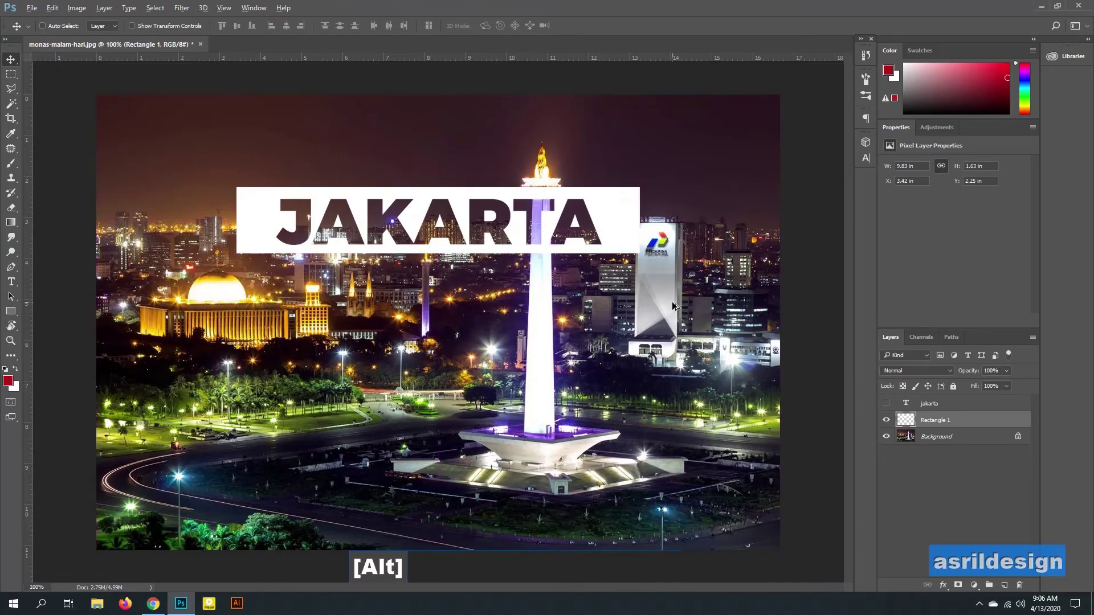
scroll(down, 3)
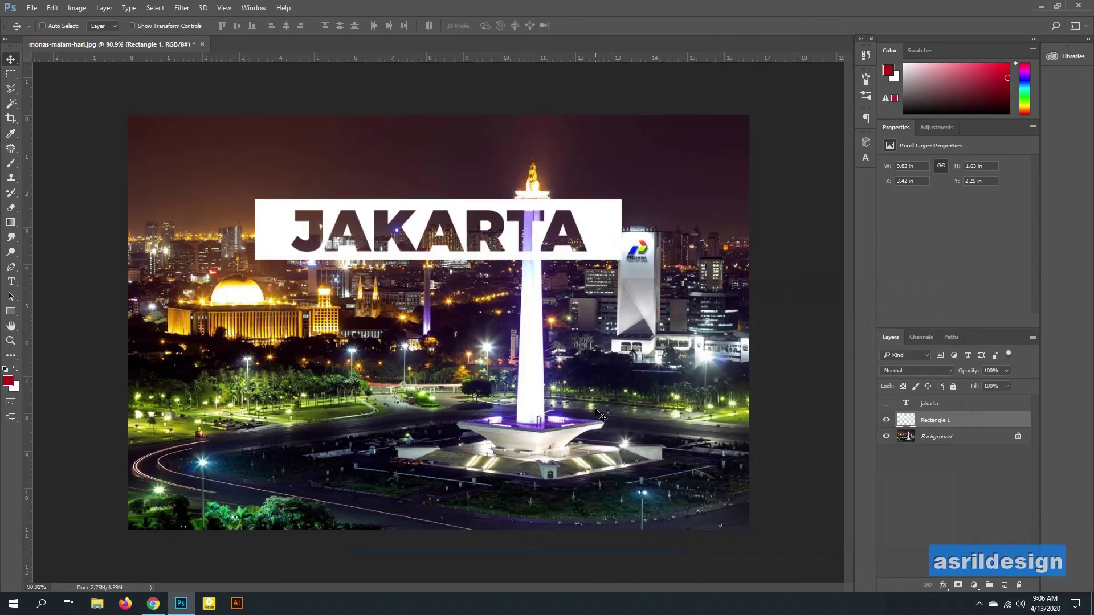
key(f)
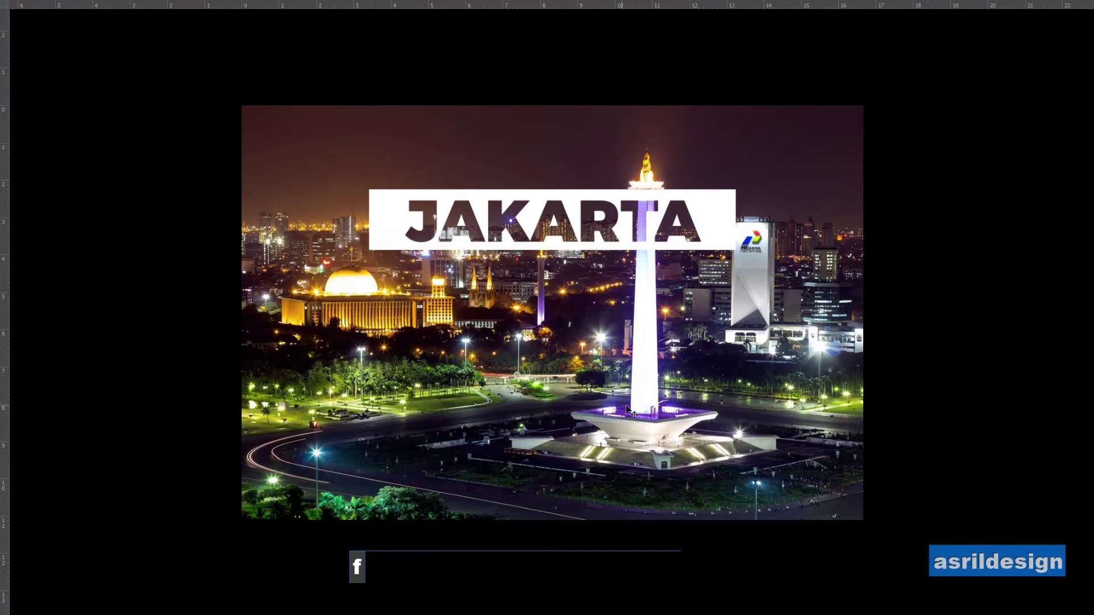